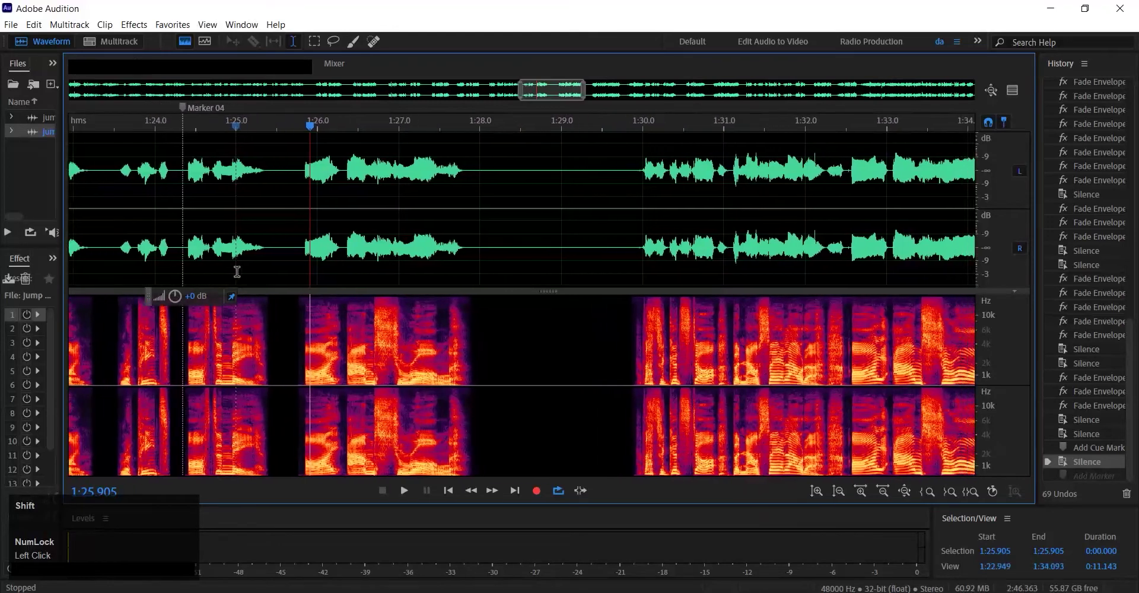
# - Shift+scroll the waveform to demonstrate the default slow horizontal scrolling in Audition
pyautogui.scroll(-3)
pyautogui.scroll(3)
pyautogui.scroll(-3)
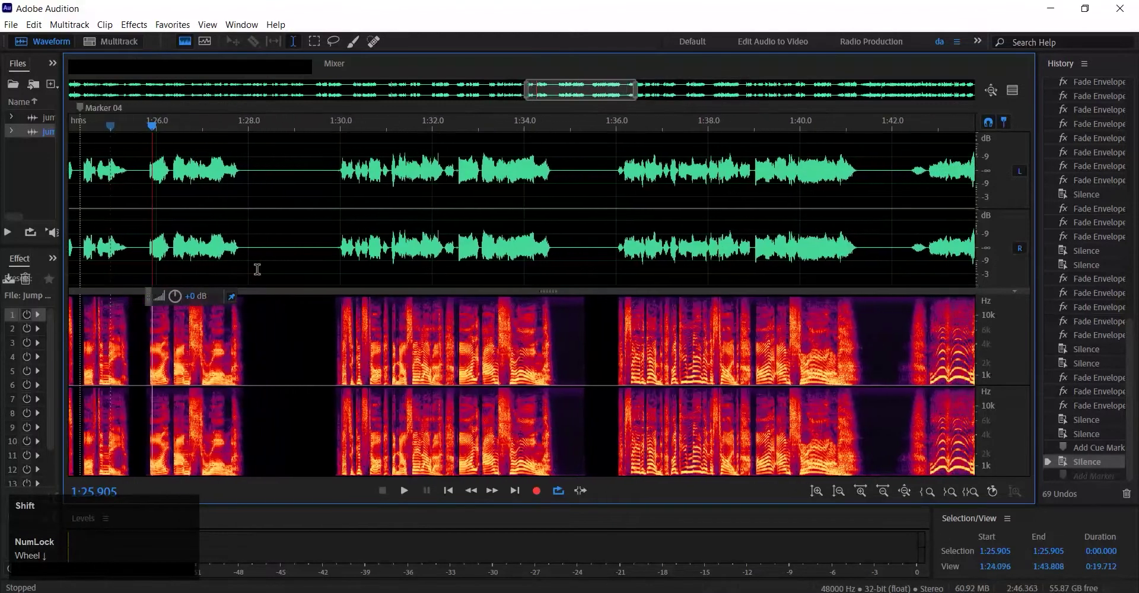
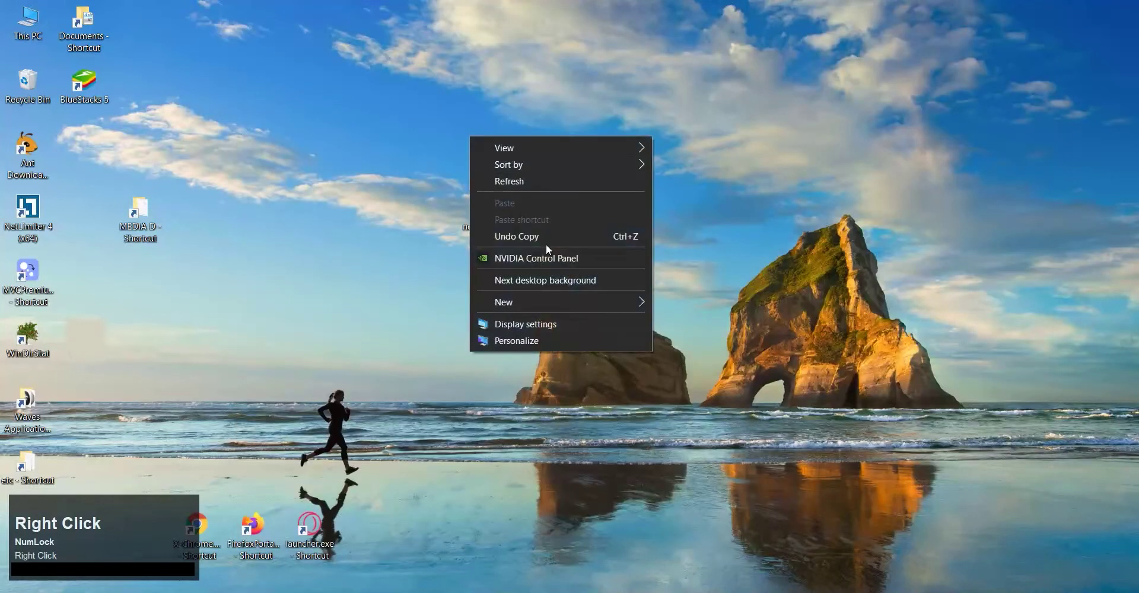
# - Create a new text document on the desktop and rename it sdfsdfsd.ahk, accepting the extension change
pyautogui.doubleClick(547, 310)
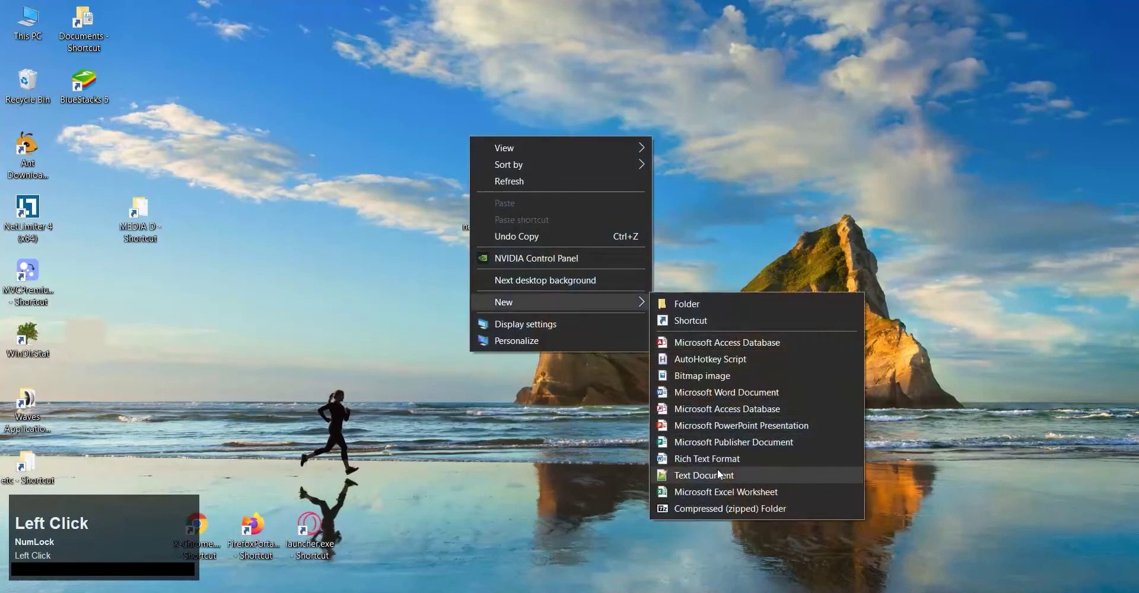
pyautogui.write('sdfsdfsd')
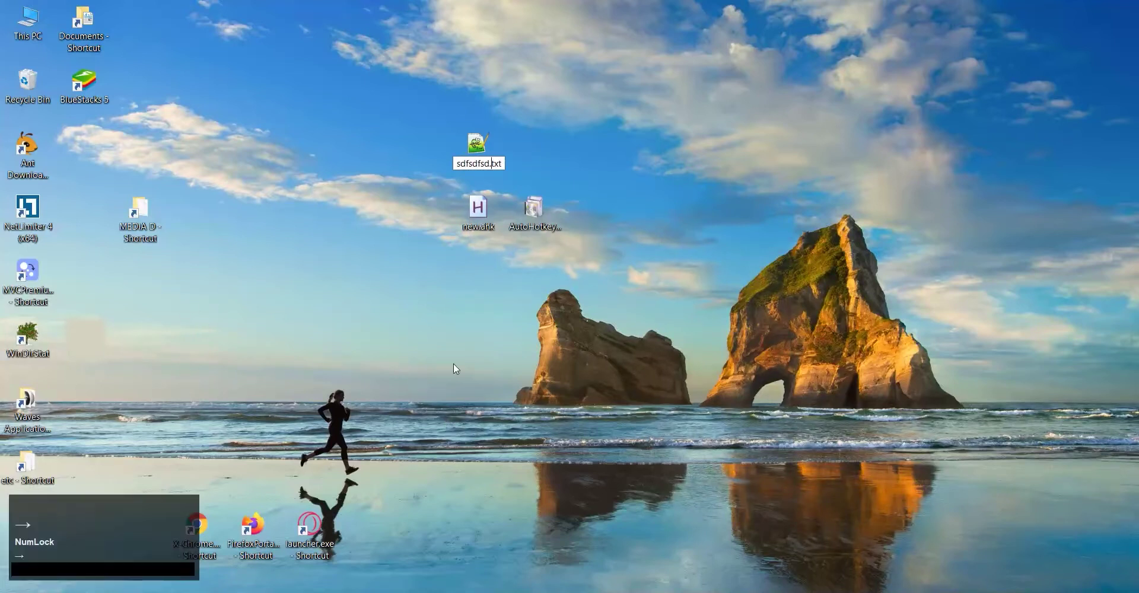
pyautogui.press('Right')
pyautogui.write('ahk')
pyautogui.press('Return')
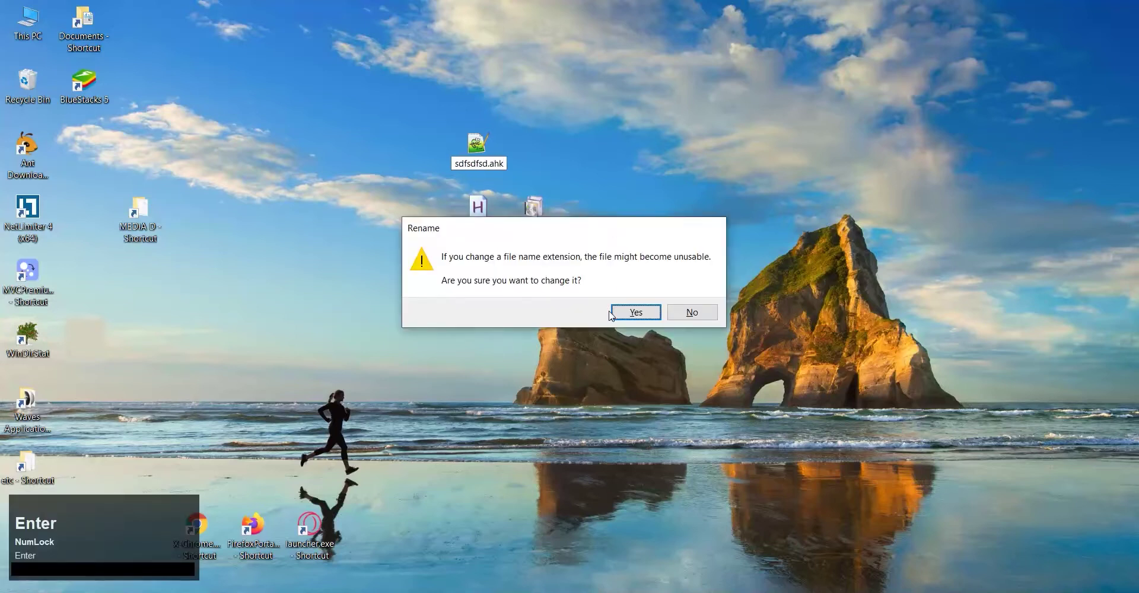
pyautogui.click(631, 318)
pyautogui.rightClick(475, 157)
# - Paste the horizontal scroll speed boost script and set its ahk_class target to audition22
pyautogui.click(518, 217)
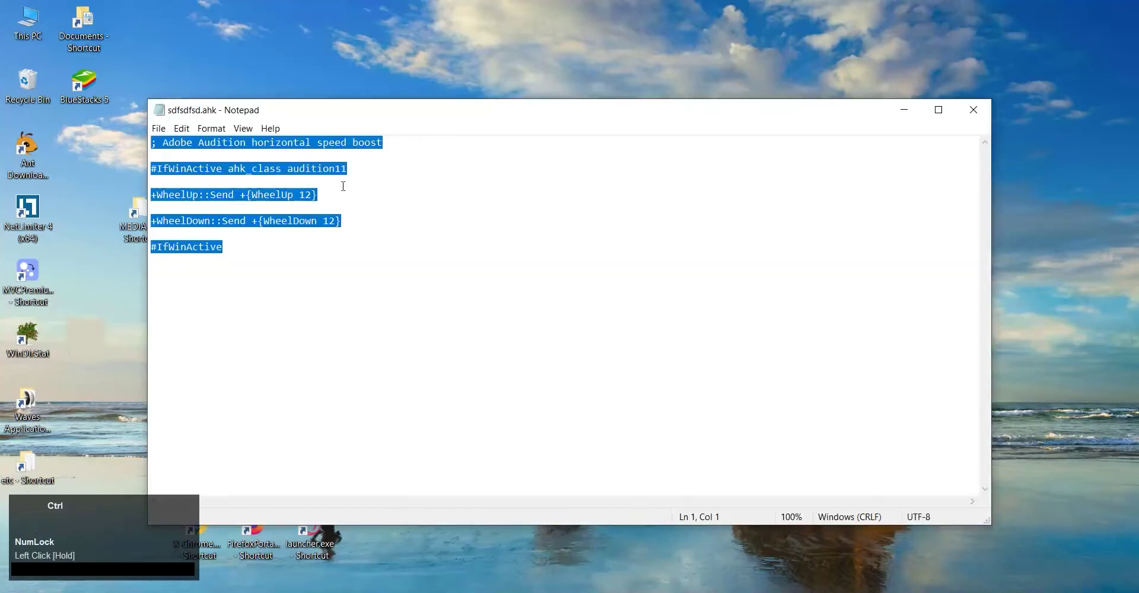
pyautogui.press('ctrl+v')
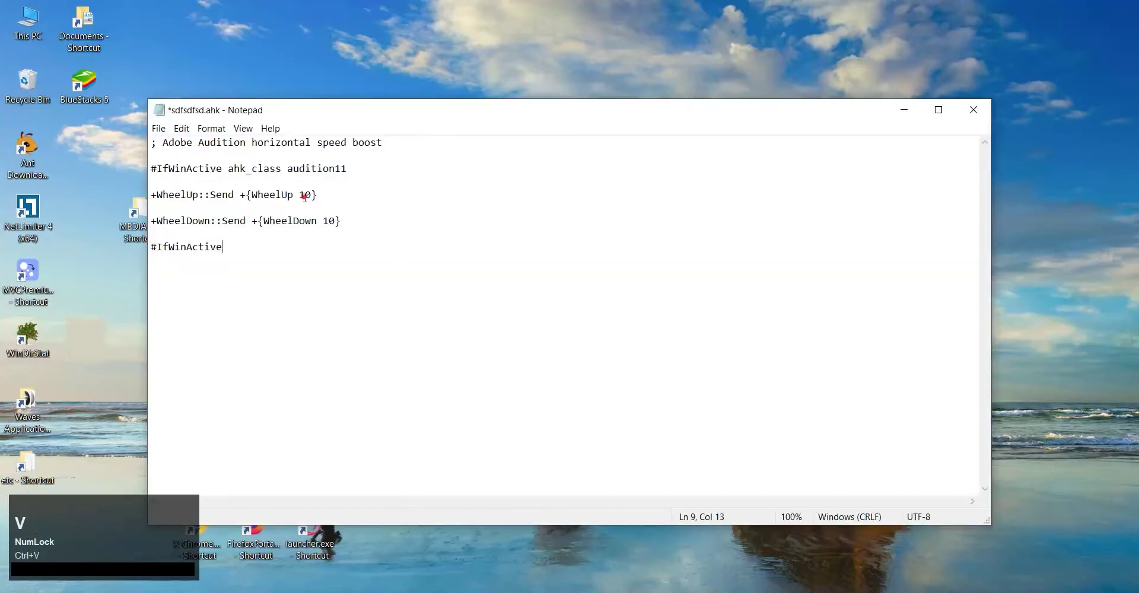
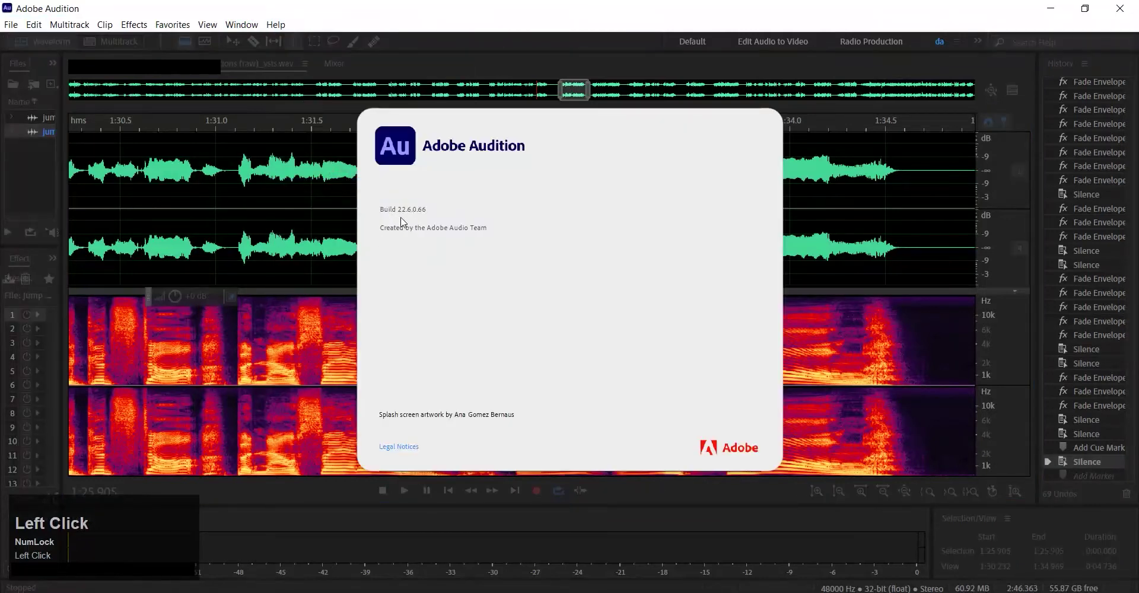
pyautogui.click(493, 246)
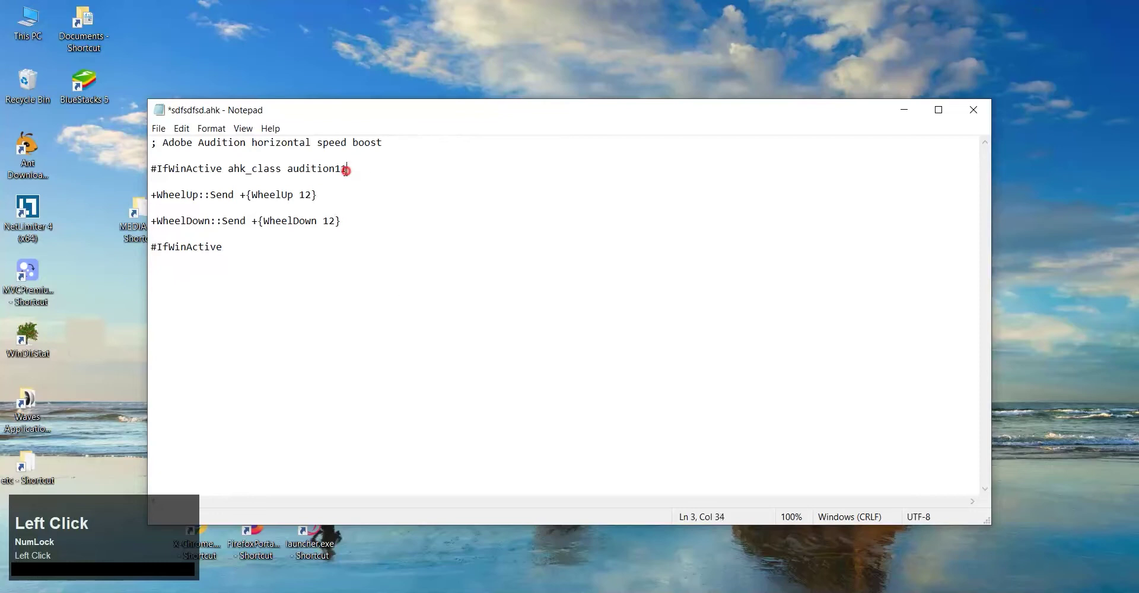
pyautogui.press('2')
pyautogui.write('22')
# - Save and close the script, then run sdfsdfsd.ahk from the desktop
pyautogui.click(161, 131)
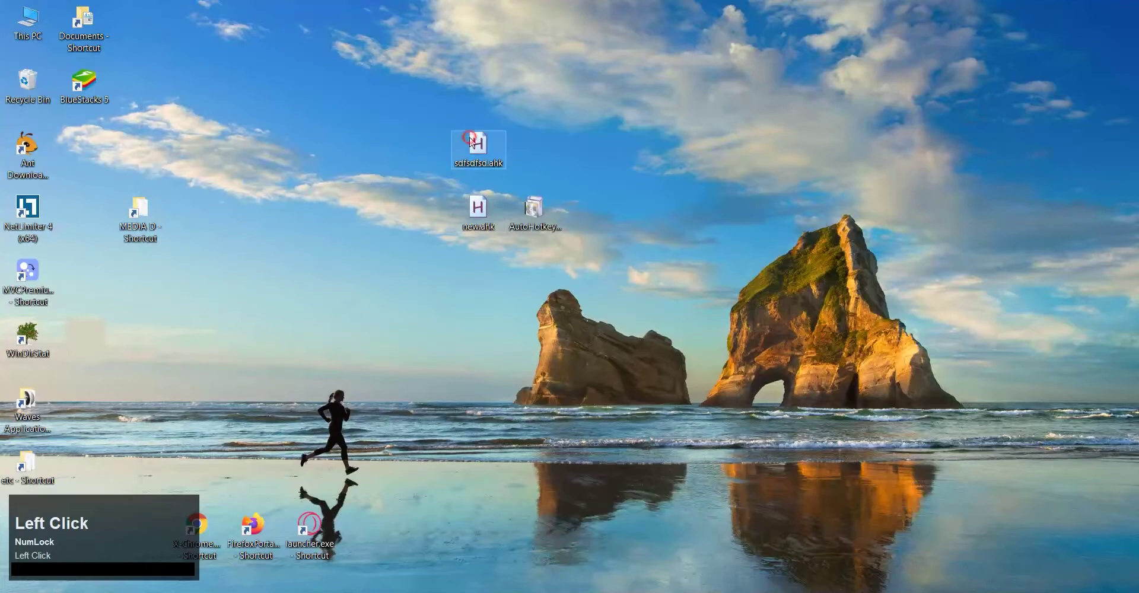
pyautogui.click(917, 505)
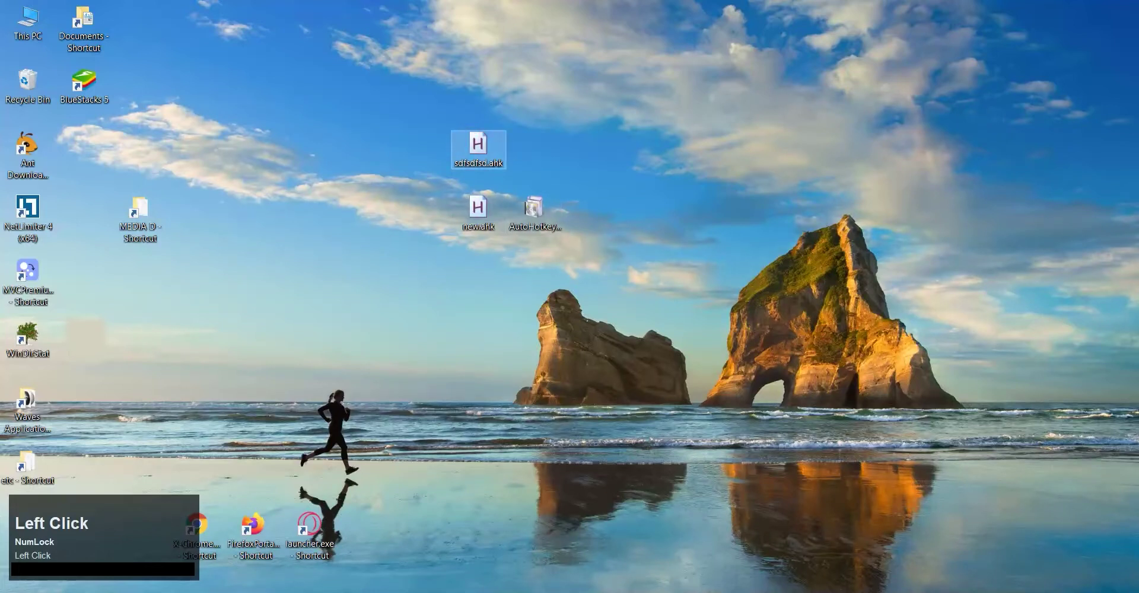
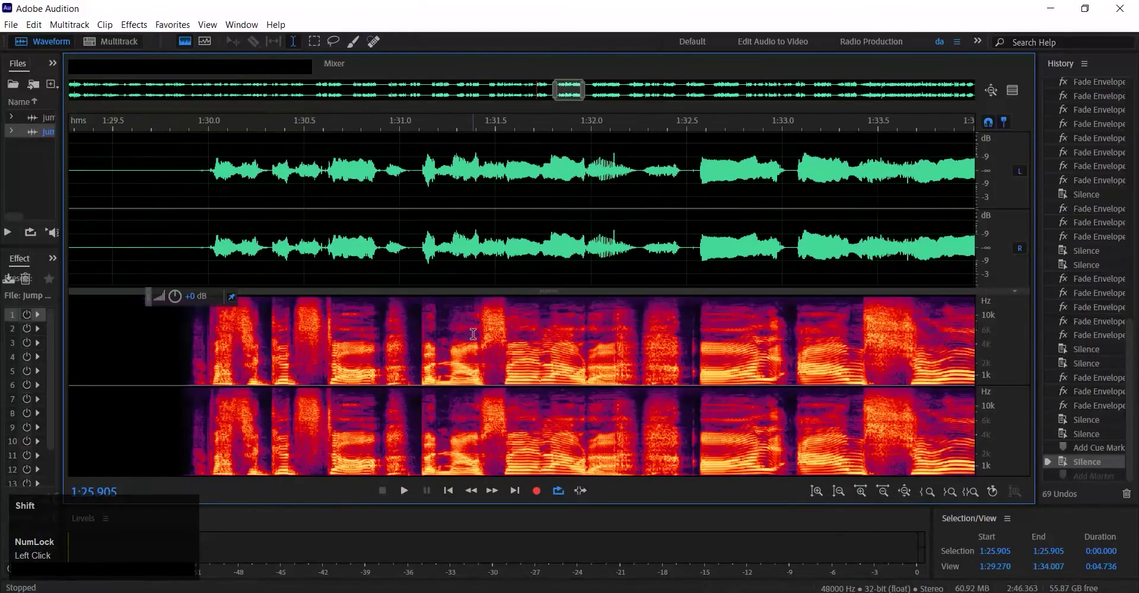
# - Shift+scroll the waveform in Audition to confirm horizontal scrolling now jumps much further
pyautogui.scroll(-3)
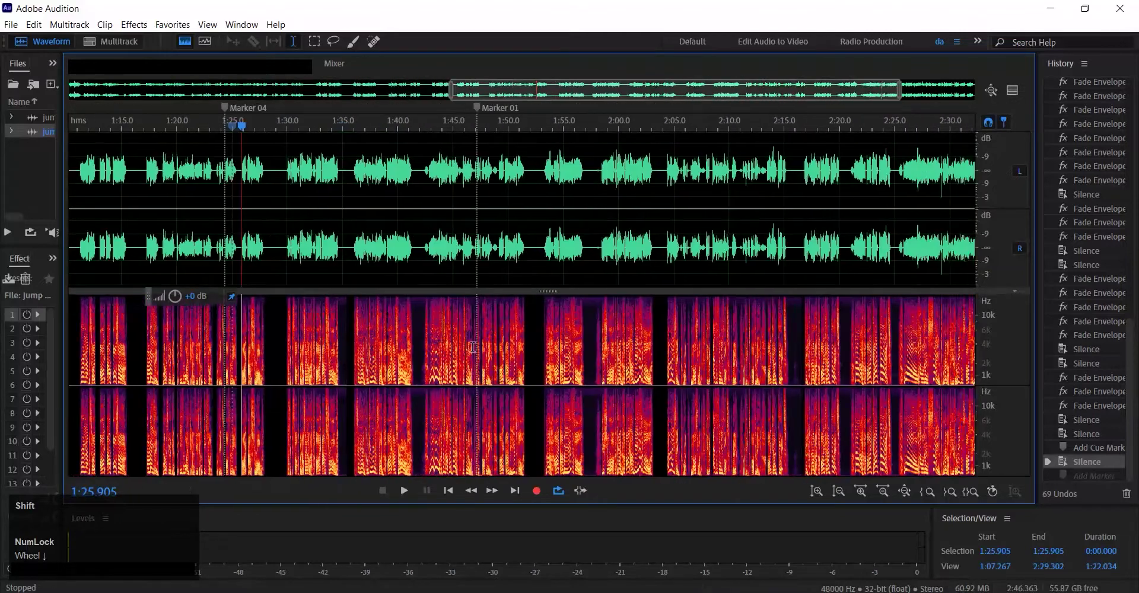
pyautogui.scroll(3)
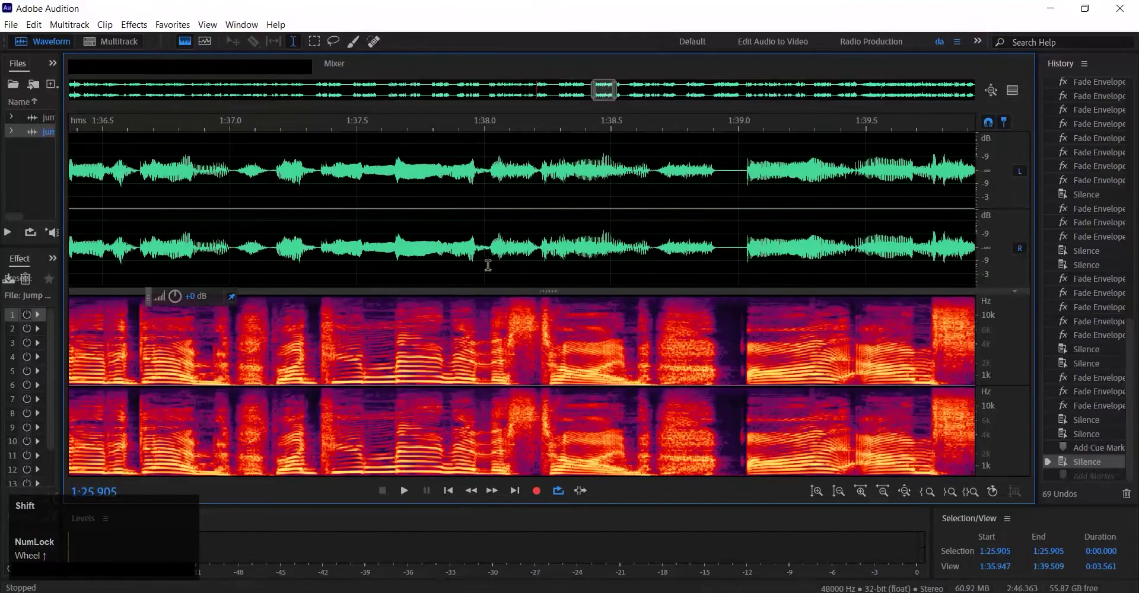
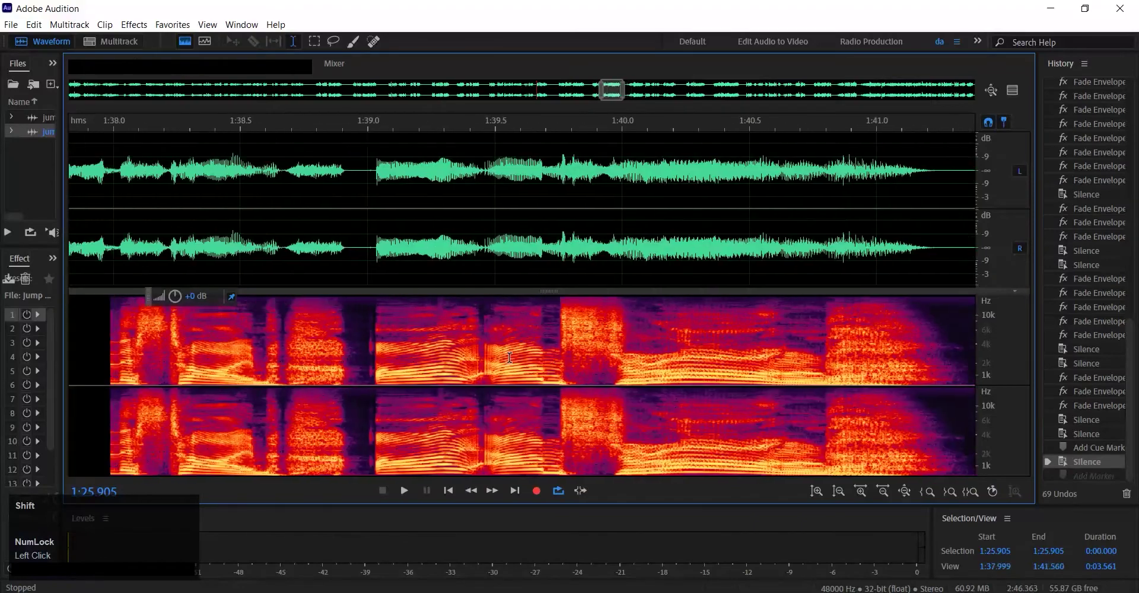
pyautogui.scroll(-3)
pyautogui.scroll(3)
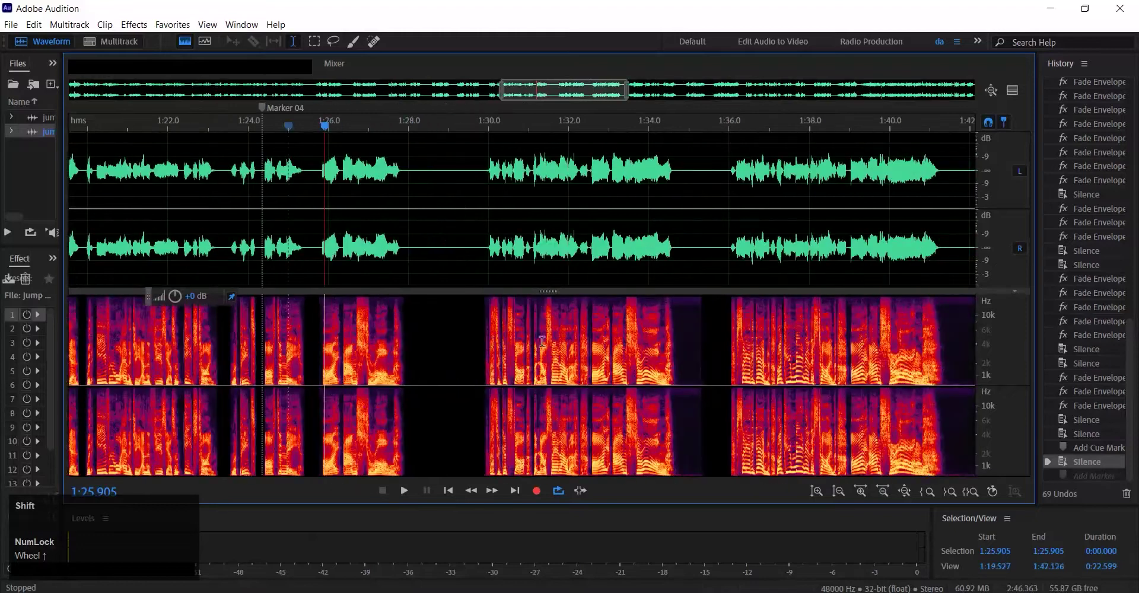
pyautogui.scroll(3)
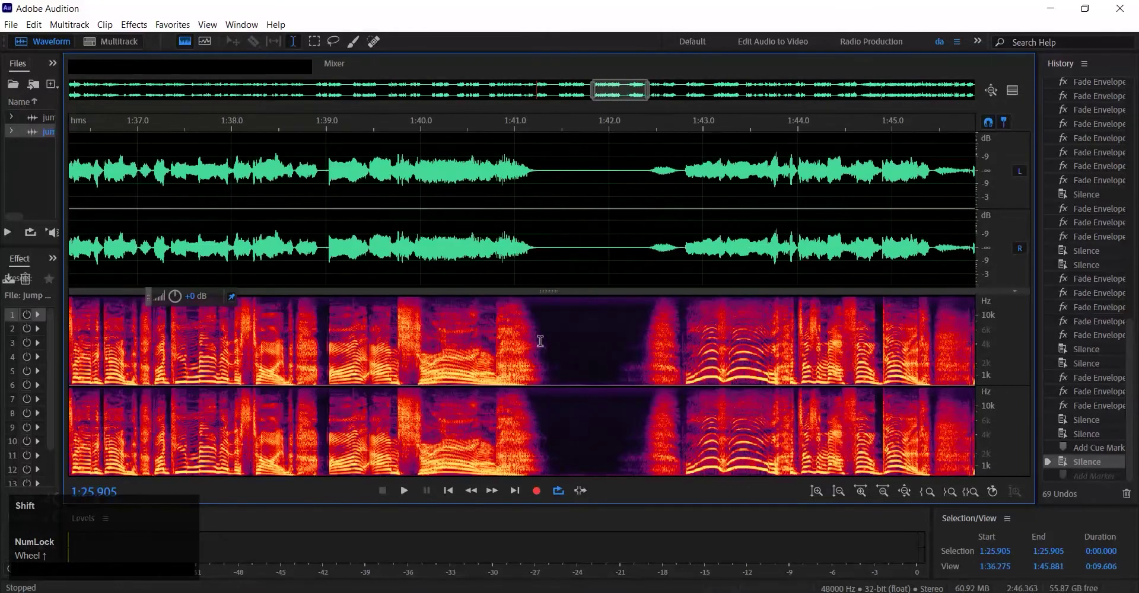
pyautogui.scroll(3)
pyautogui.scroll(-3)
pyautogui.scroll(3)
pyautogui.scroll(-3)
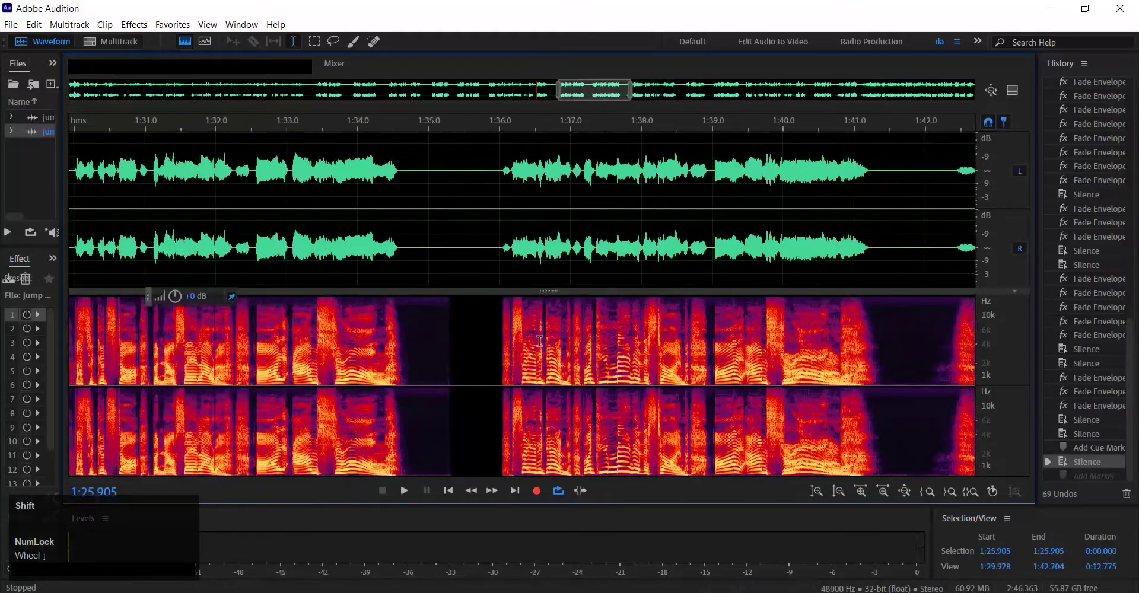